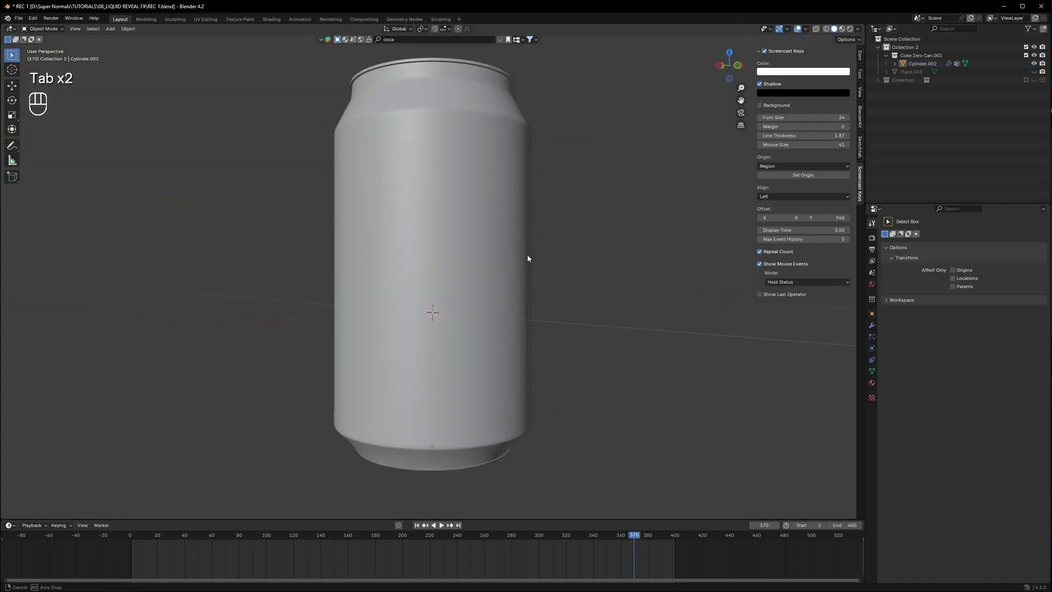
Select the can, enter Edit Mode and start a loop cut (Ctrl+R) around its body
{"action": "key", "text": "Tab"}
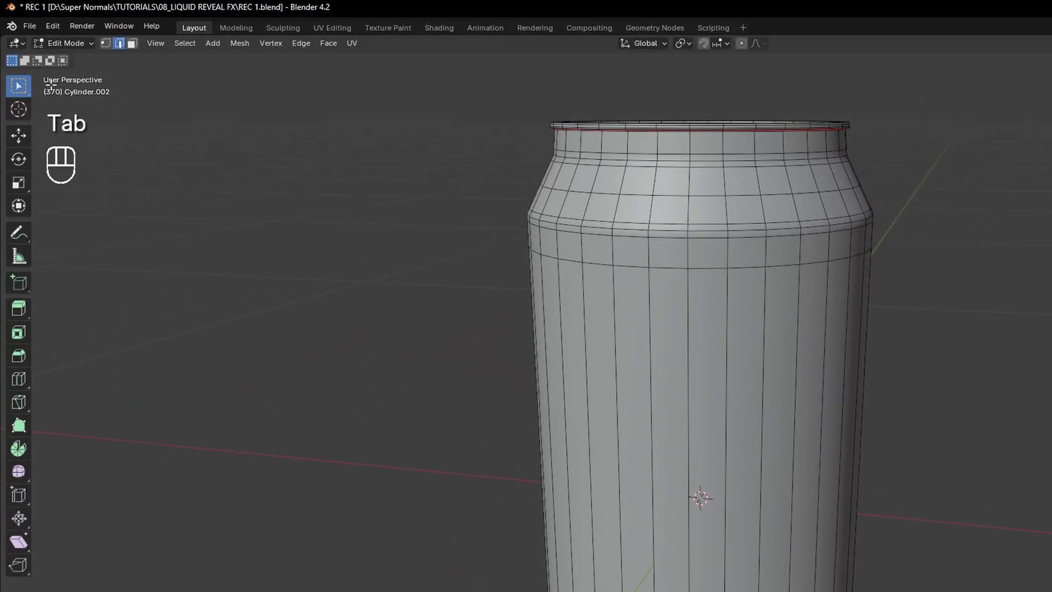
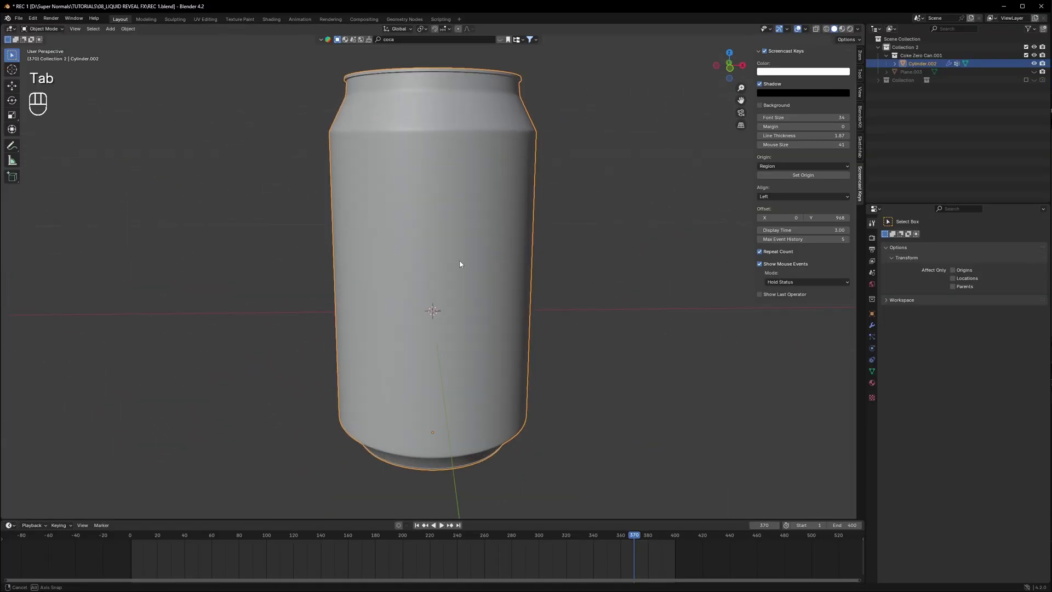
{"action": "left_click", "coordinate": [479, 249]}
{"action": "key", "text": "Tab"}
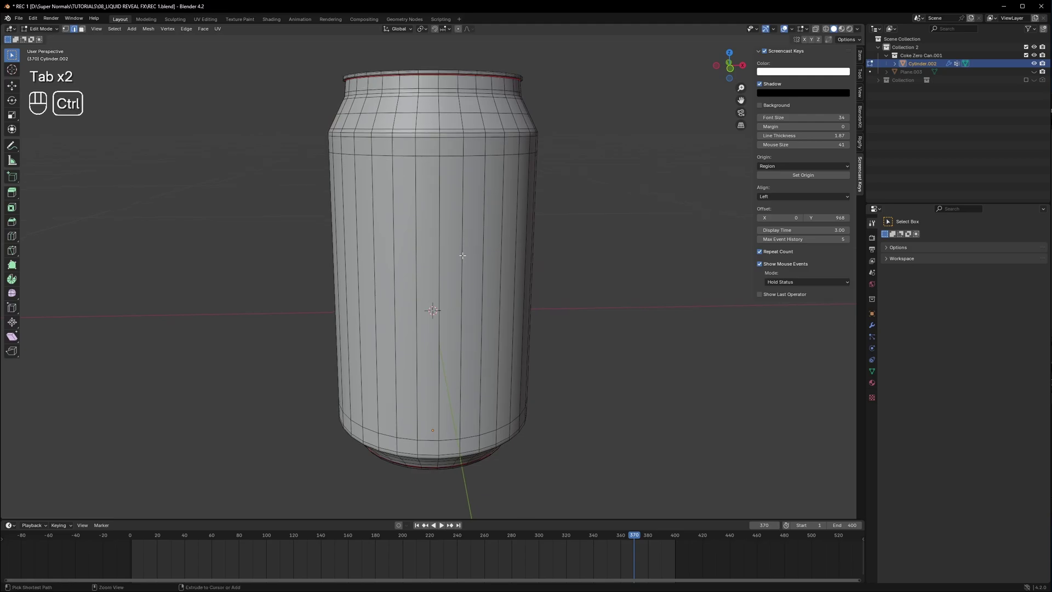
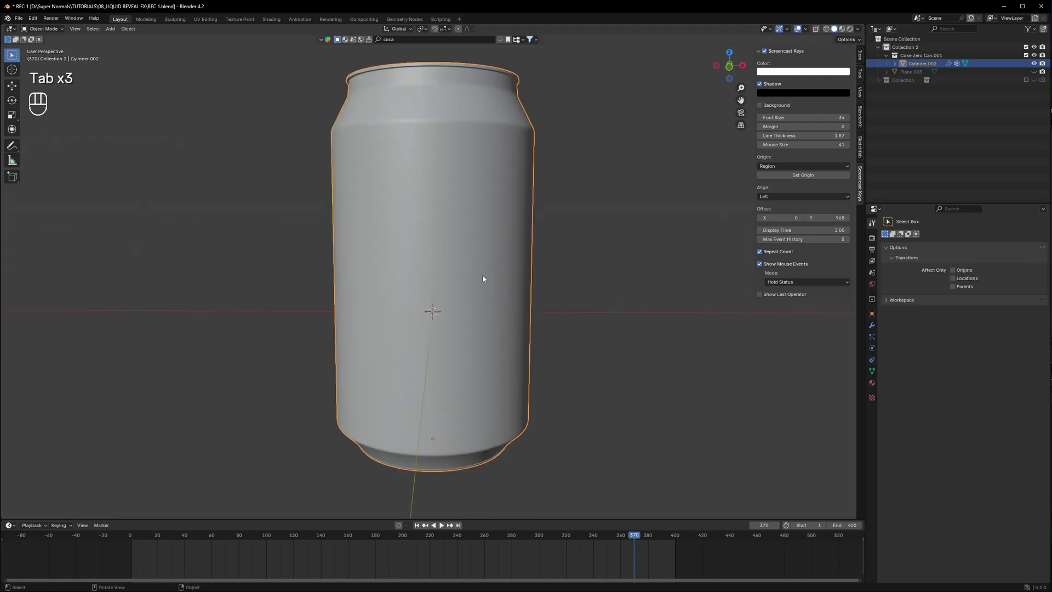
{"action": "left_click", "coordinate": [485, 280]}
{"action": "key", "text": "Tab"}
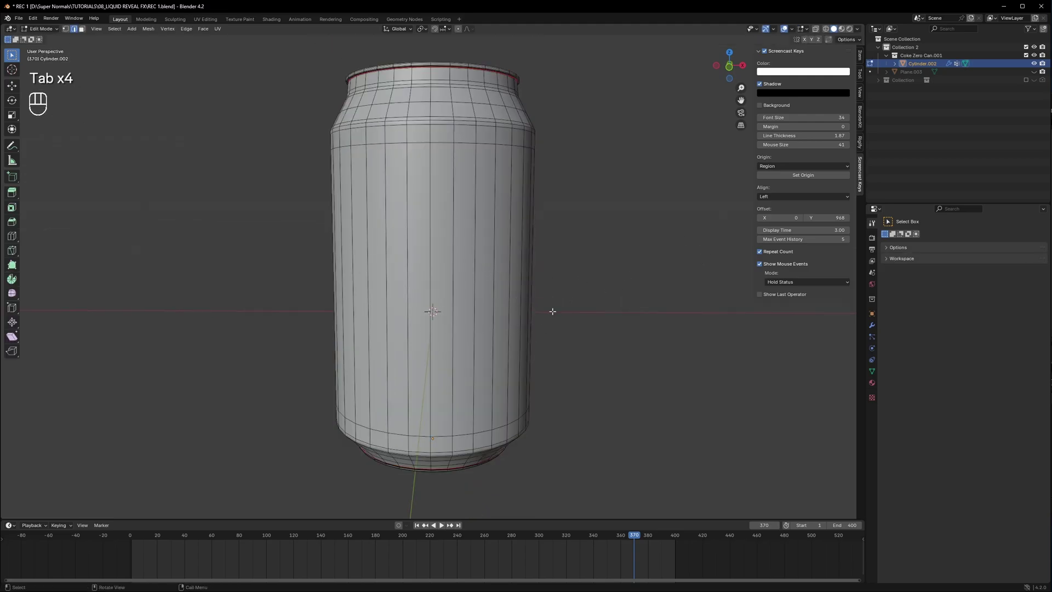
{"action": "key", "text": "ctrl+r"}
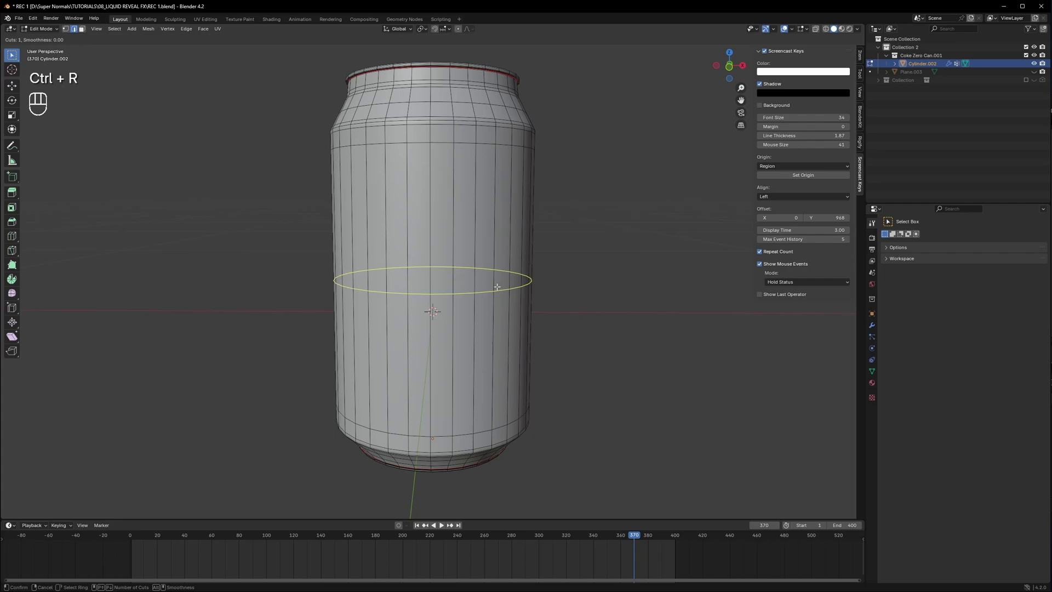
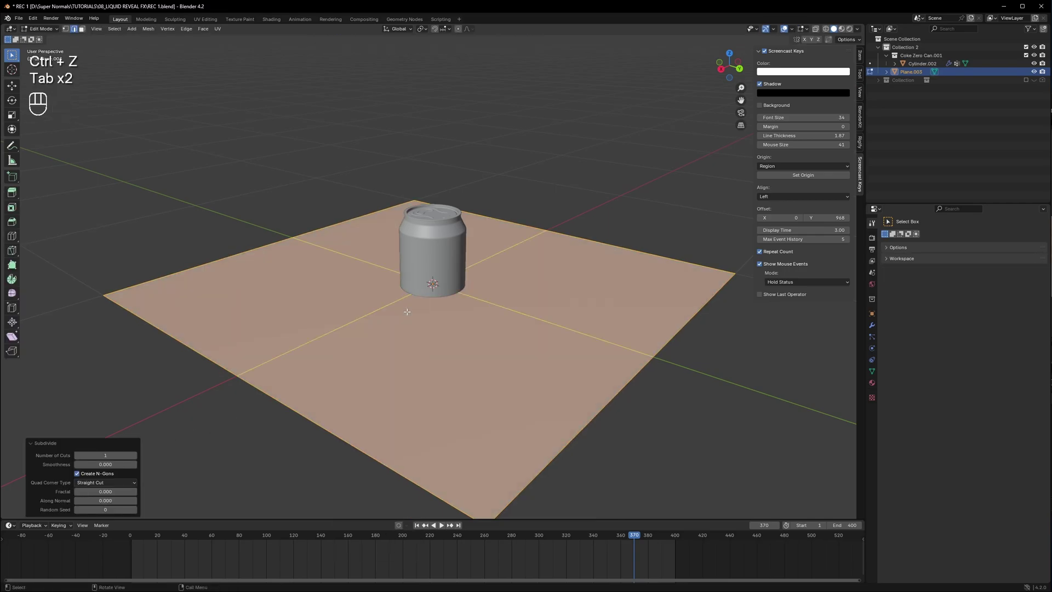
Run Subdivide six more times on the plane, then return to Object Mode
{"action": "left_click", "coordinate": [409, 315]}
{"action": "left_click", "coordinate": [408, 315]}
{"action": "left_click", "coordinate": [408, 315]}
{"action": "left_click", "coordinate": [409, 315]}
{"action": "left_click", "coordinate": [408, 315]}
{"action": "left_click", "coordinate": [408, 315]}
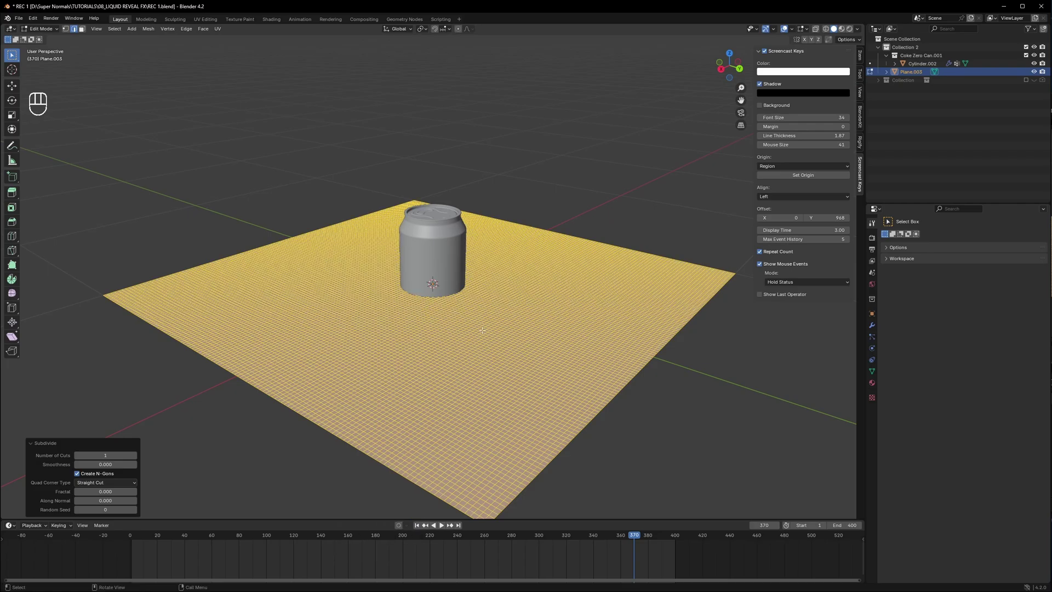
{"action": "key", "text": "Tab"}
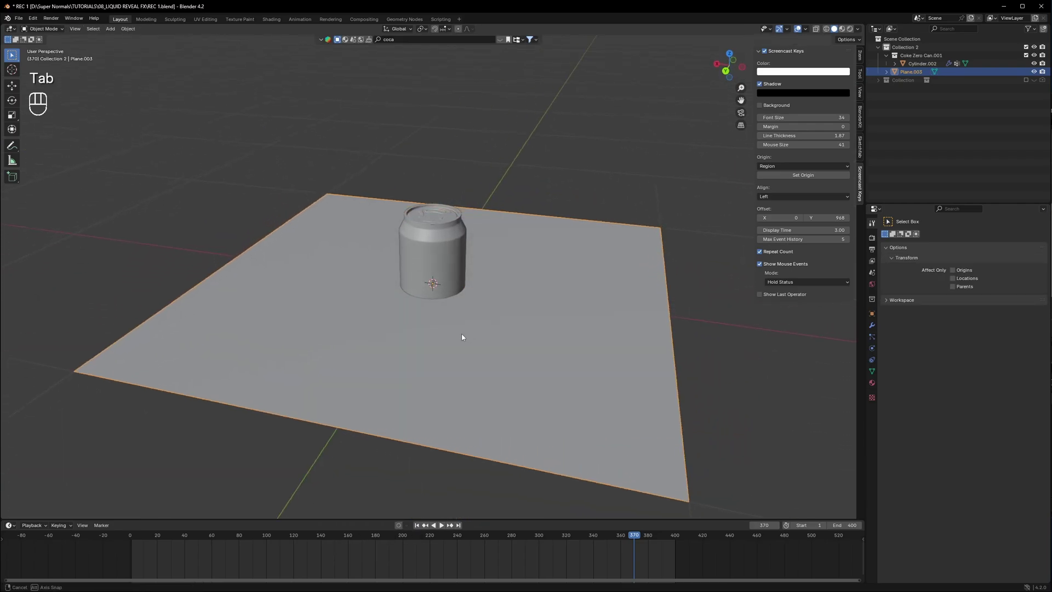
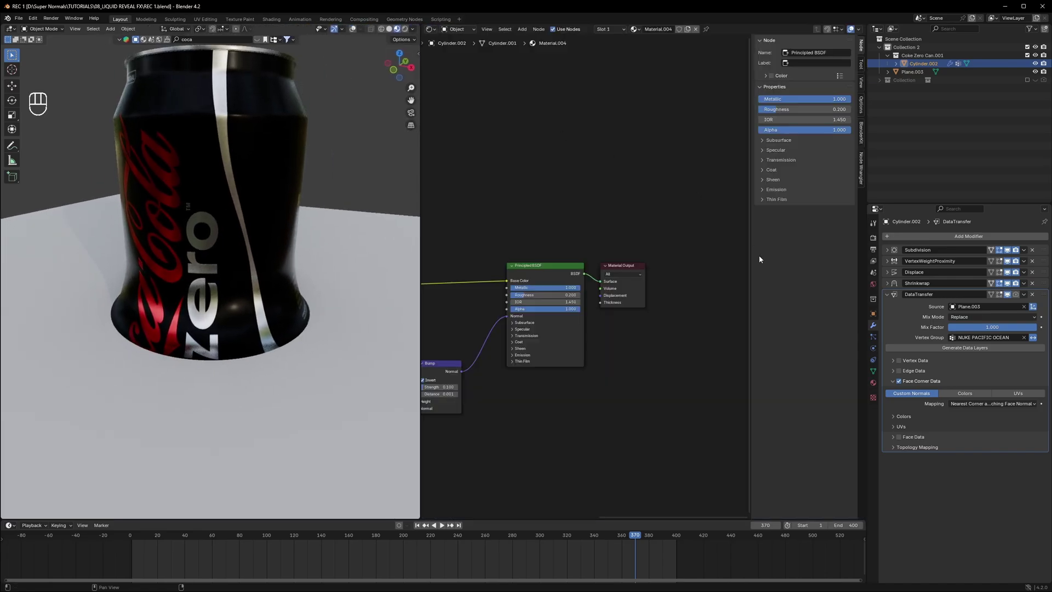
Select the Material Output node and search for a Mix Shader to add
{"action": "double_click", "coordinate": [269, 186]}
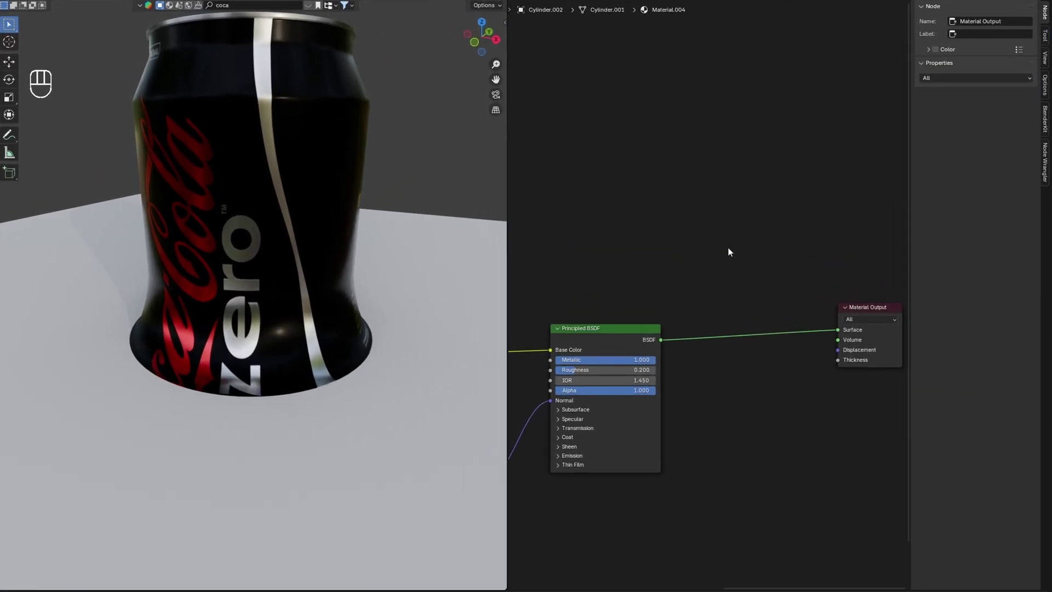
{"action": "key", "text": "shift+a"}
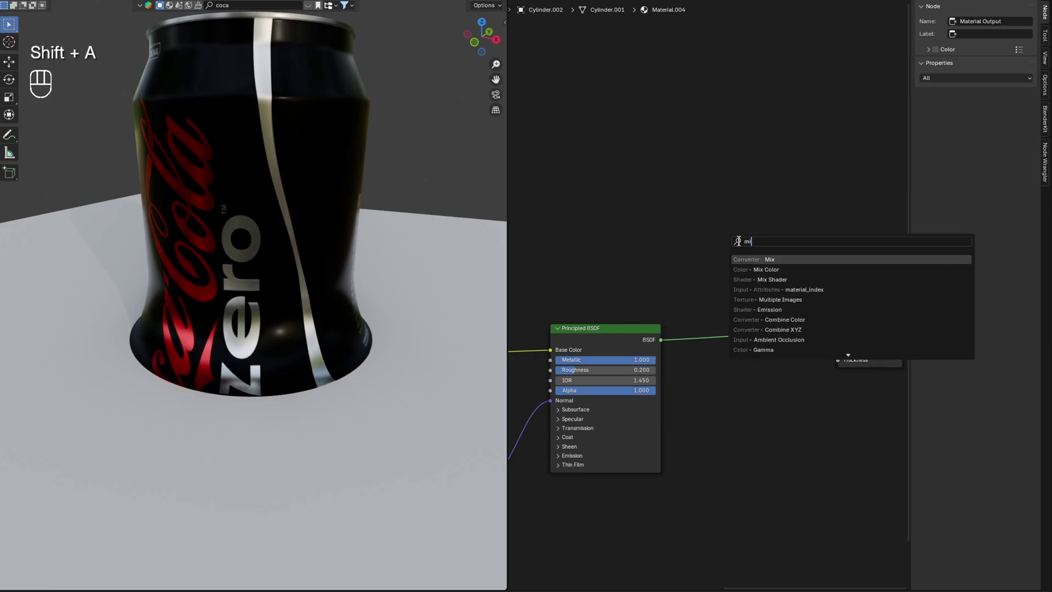
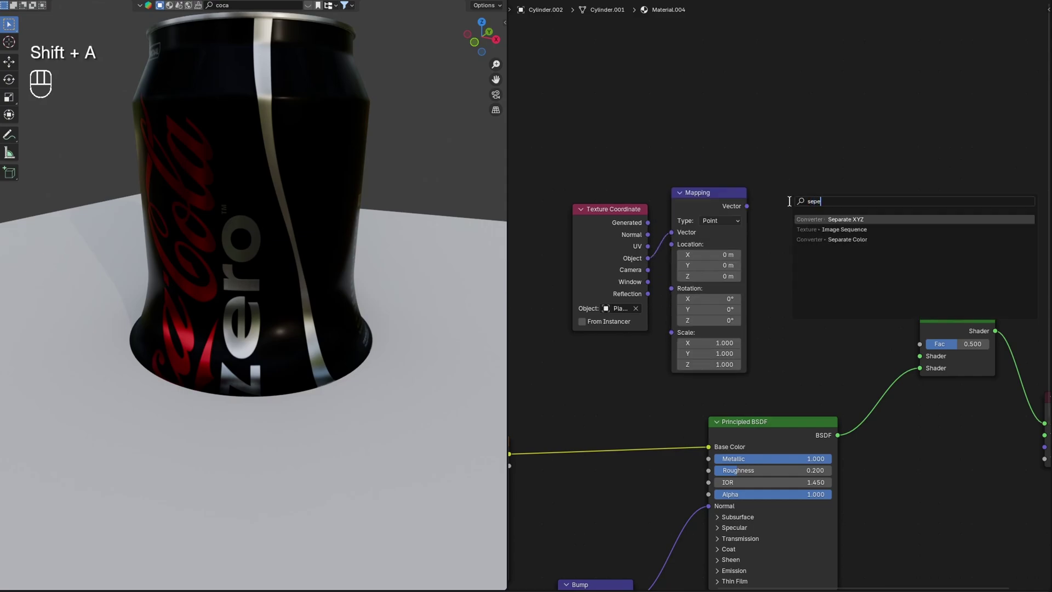
Route Separate XYZ's Z into the Mix Shader factor through a new Color Ramp, and save
{"action": "key", "text": "ctrl+shift+x"}
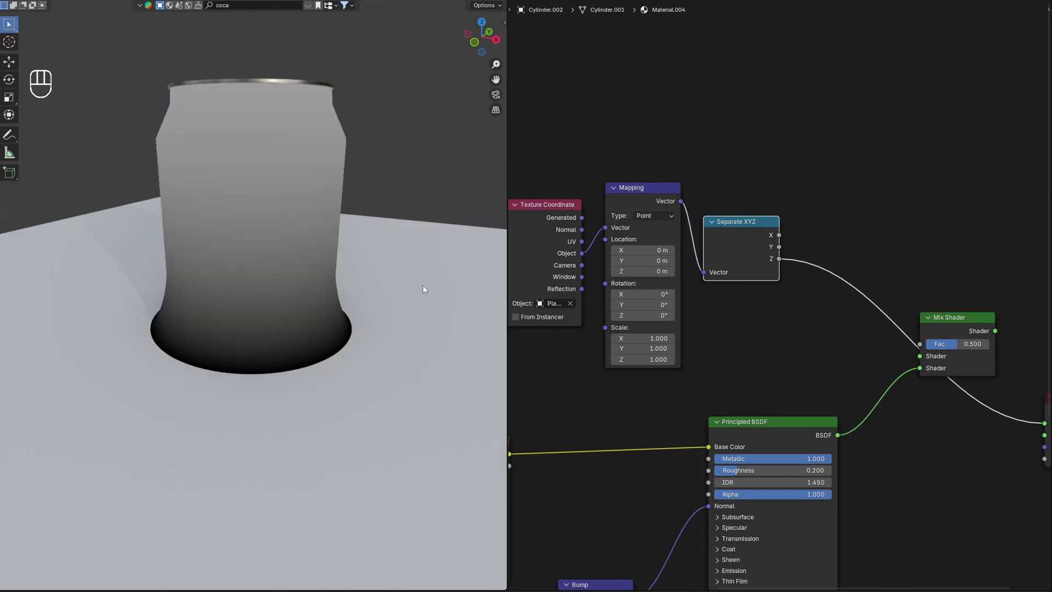
{"action": "left_click", "coordinate": [818, 341]}
{"action": "key", "text": "shift+a"}
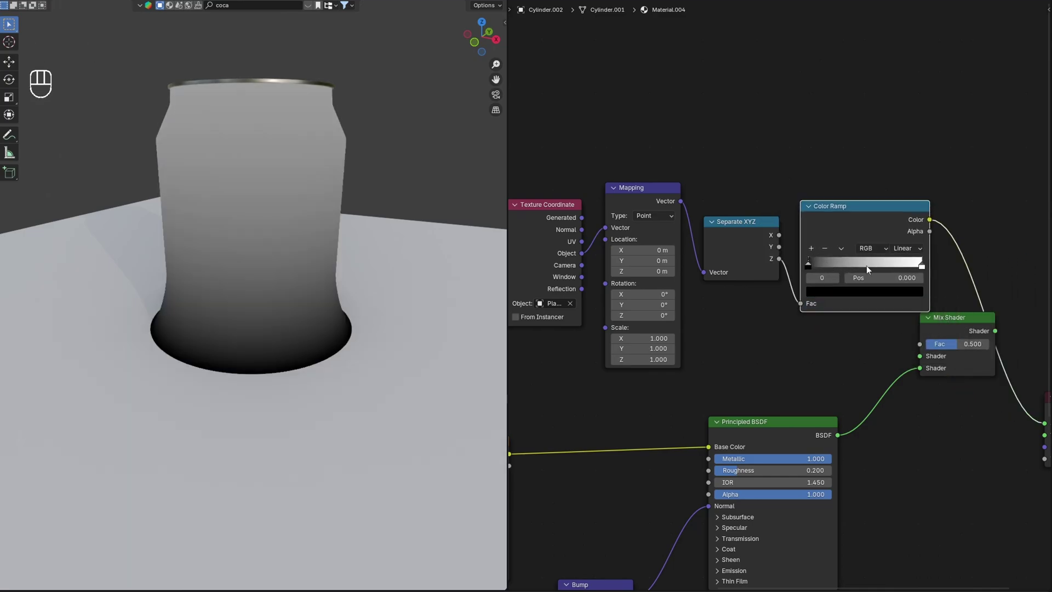
{"action": "left_click_drag", "start_coordinate": [922, 269], "coordinate": [812, 271]}
{"action": "key", "text": "ctrl+s"}
Move the ramp's black stop to about 0.045, reconnect the shaders into the Mix Shader, and save
{"action": "left_click_drag", "start_coordinate": [727, 211], "coordinate": [732, 272]}
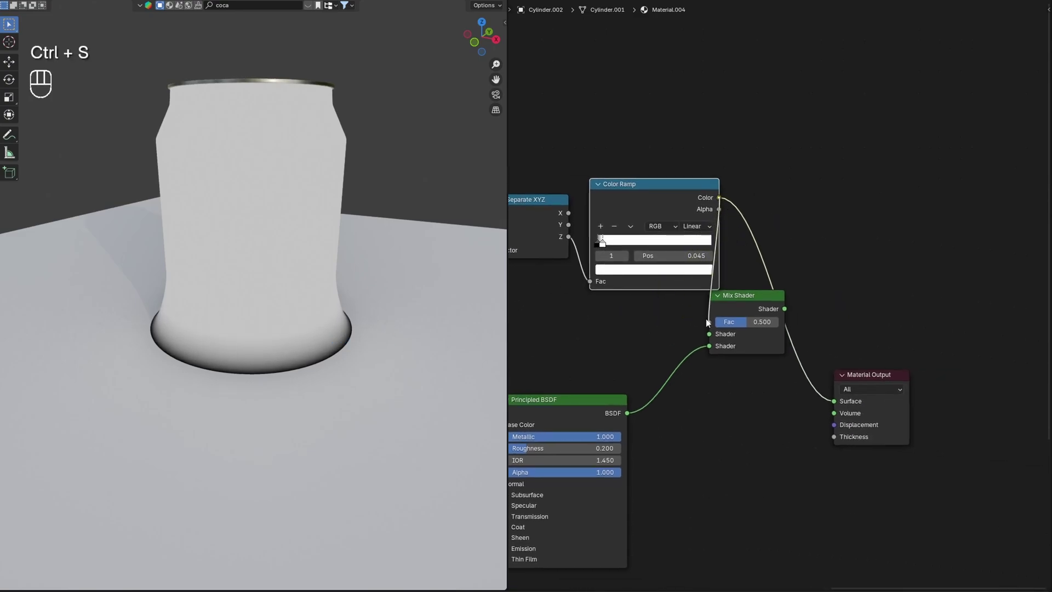
{"action": "left_click_drag", "start_coordinate": [902, 337], "coordinate": [864, 387]}
{"action": "key", "text": "g"}
{"action": "left_click_drag", "start_coordinate": [839, 358], "coordinate": [933, 357]}
{"action": "left_click", "coordinate": [807, 353]}
{"action": "key", "text": "ctrl+s"}
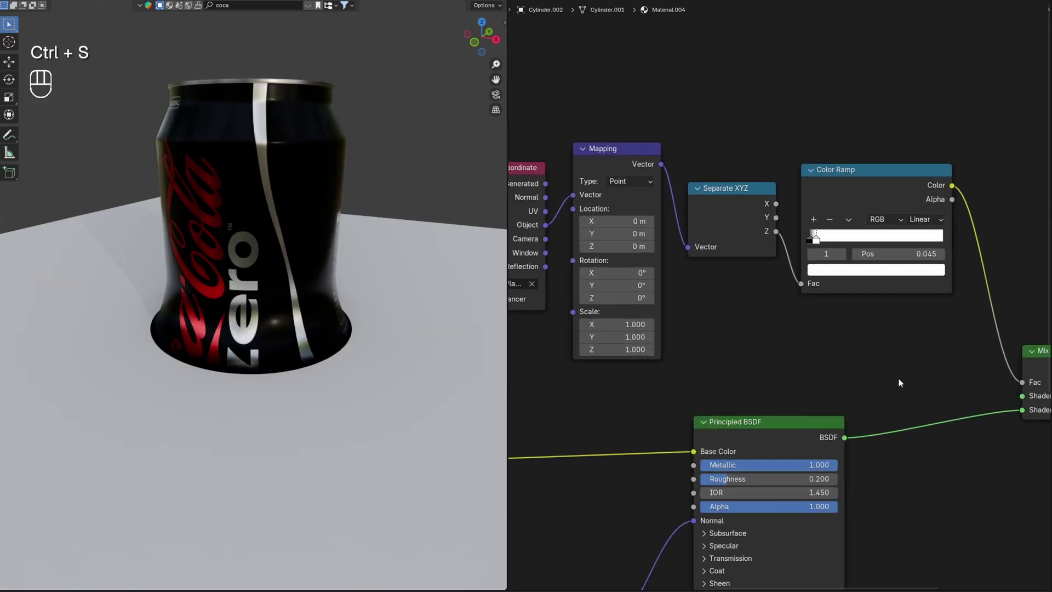
{"action": "key", "text": "g"}
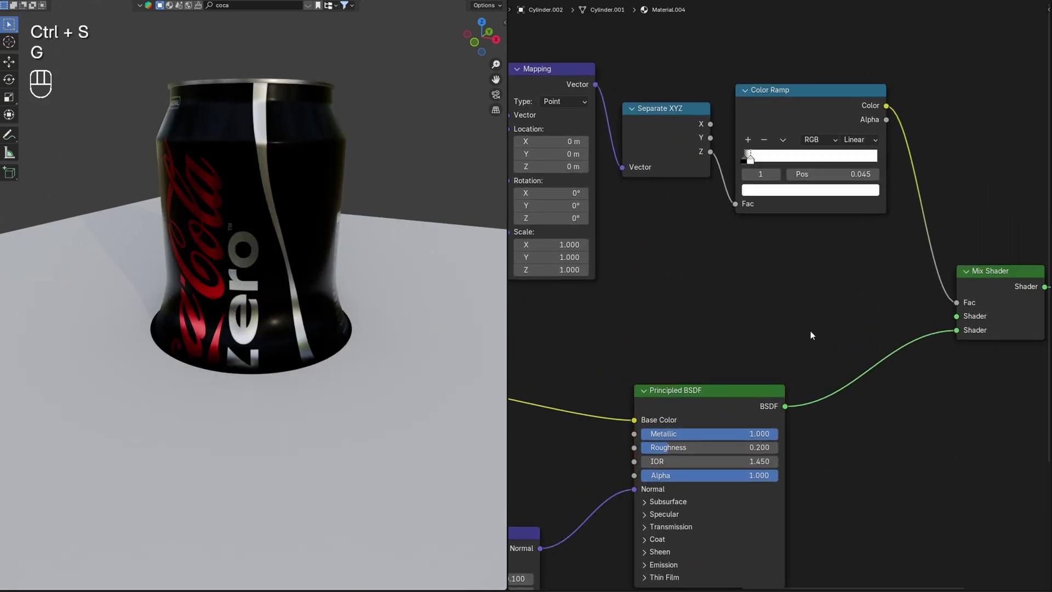
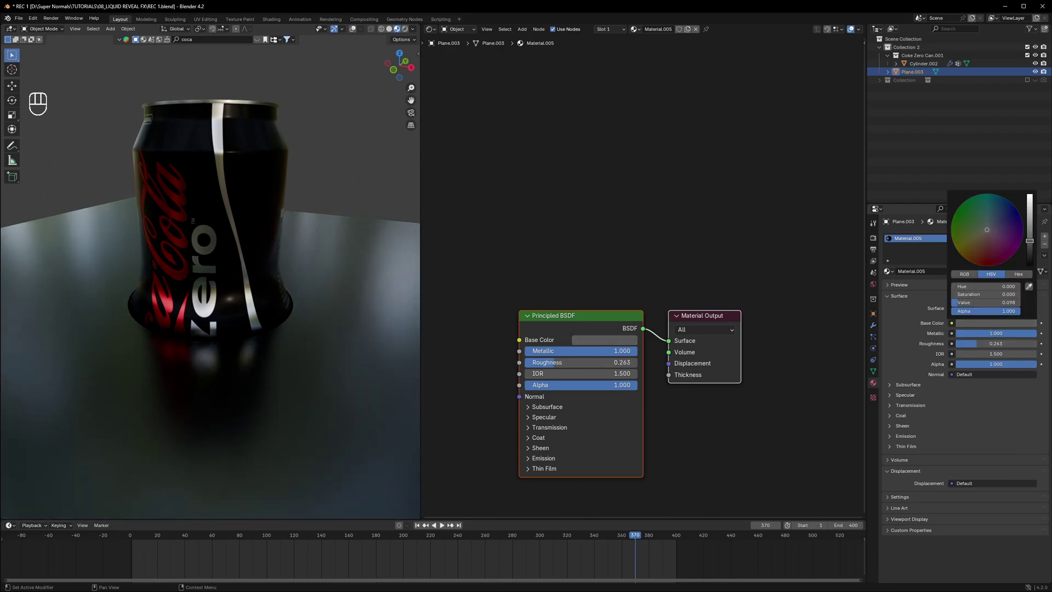
Pick the floor's dark metallic Principled BSDF node to copy into the can's material
{"action": "left_click", "coordinate": [560, 325]}
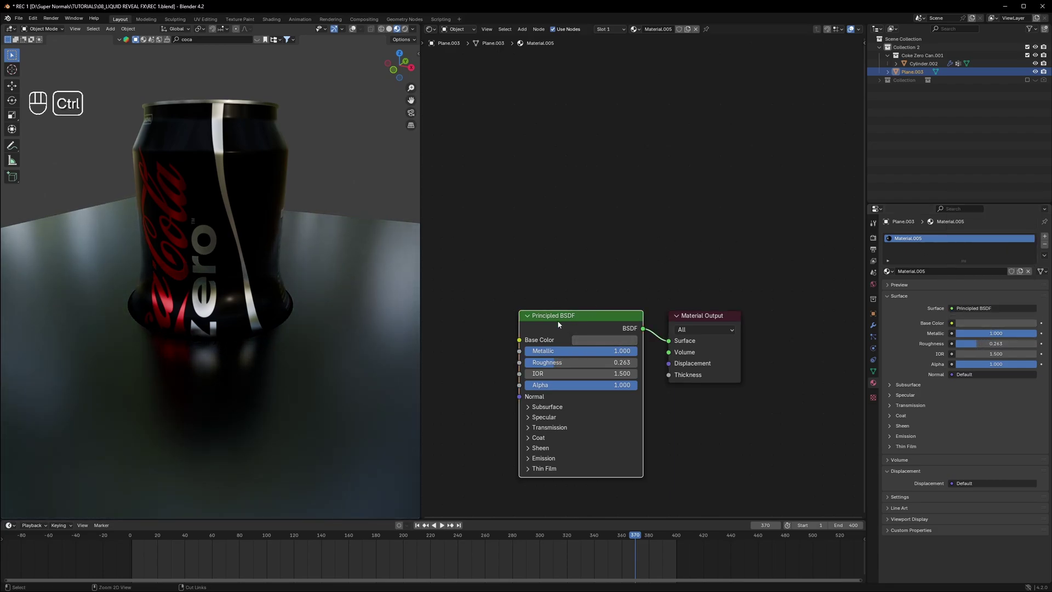